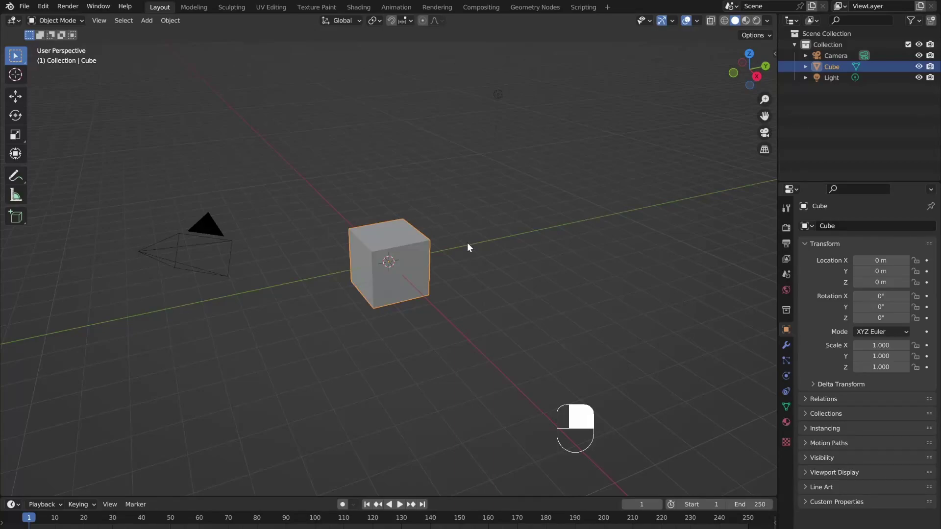
# Delete the default cube, camera and light, add a UV sphere and enter Edit Mode
pyautogui.press('a')
pyautogui.press('x')
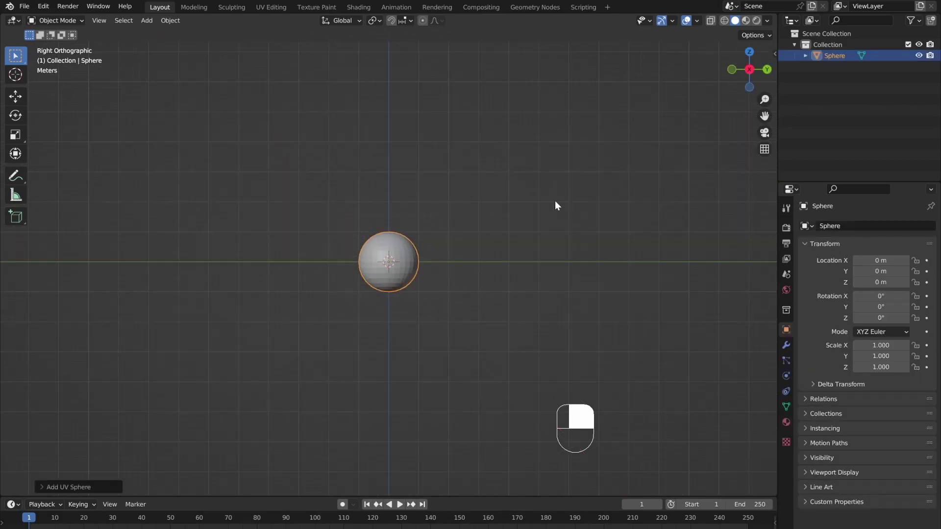
pyautogui.press('Tab')
# In X-ray view, delete the top vertices and push the bottom pole up with proportional editing
pyautogui.press('z')
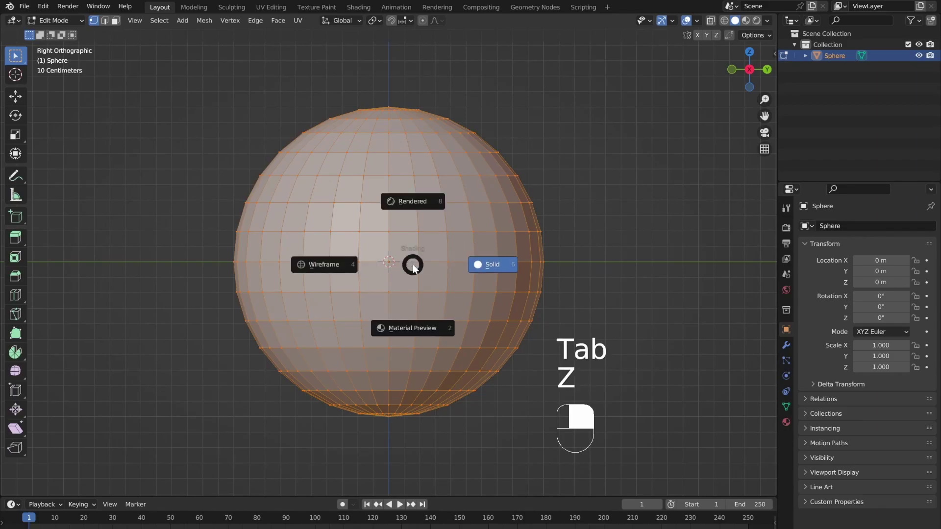
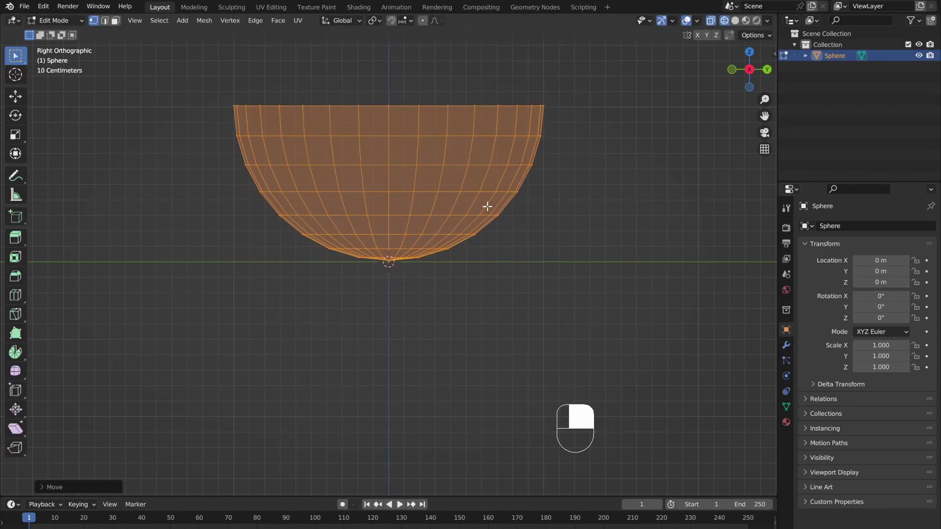
pyautogui.press('a')
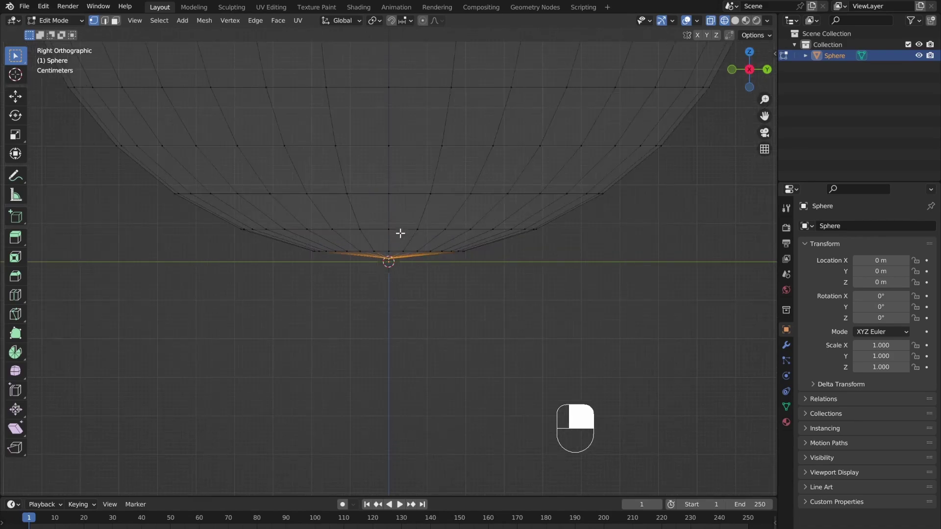
pyautogui.click(427, 28)
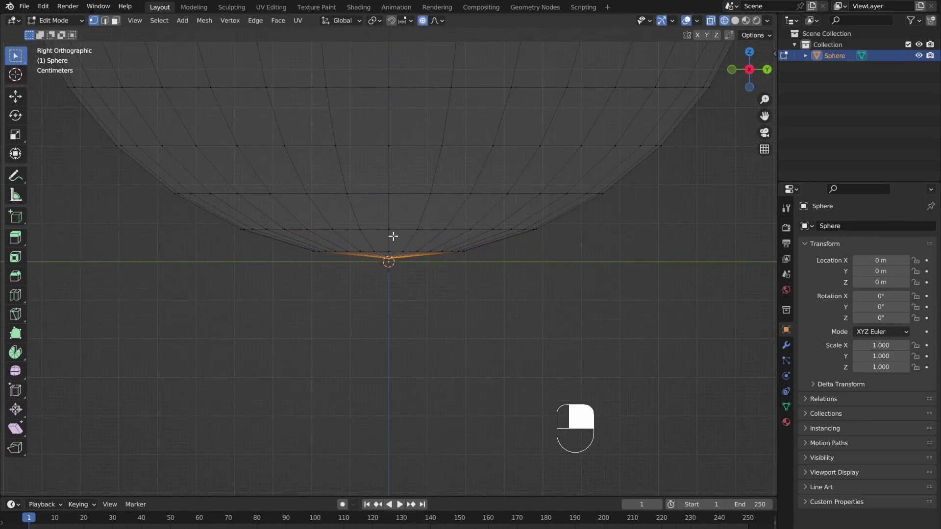
pyautogui.press('g')
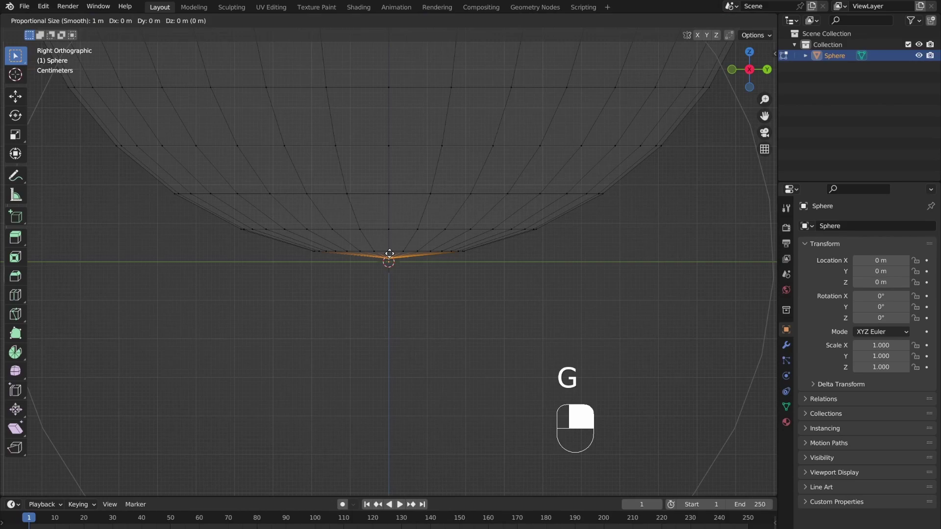
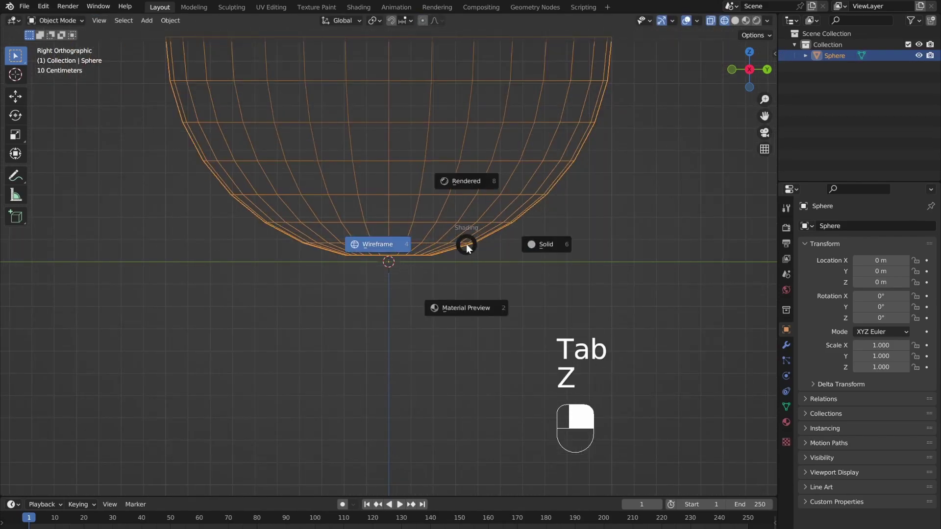
# Add a Solidify modifier for wall thickness and a level-2 Subdivision Surface with smooth shading
pyautogui.middleClick(479, 222)
pyautogui.moveTo(479, 221); pyautogui.dragTo(517, 295)
pyautogui.moveTo(517, 295); pyautogui.dragTo(787, 351)
pyautogui.moveTo(517, 286); pyautogui.dragTo(518, 316)
pyautogui.click(787, 351)
pyautogui.moveTo(787, 351); pyautogui.dragTo(518, 342)
pyautogui.moveTo(861, 232); pyautogui.dragTo(518, 342)
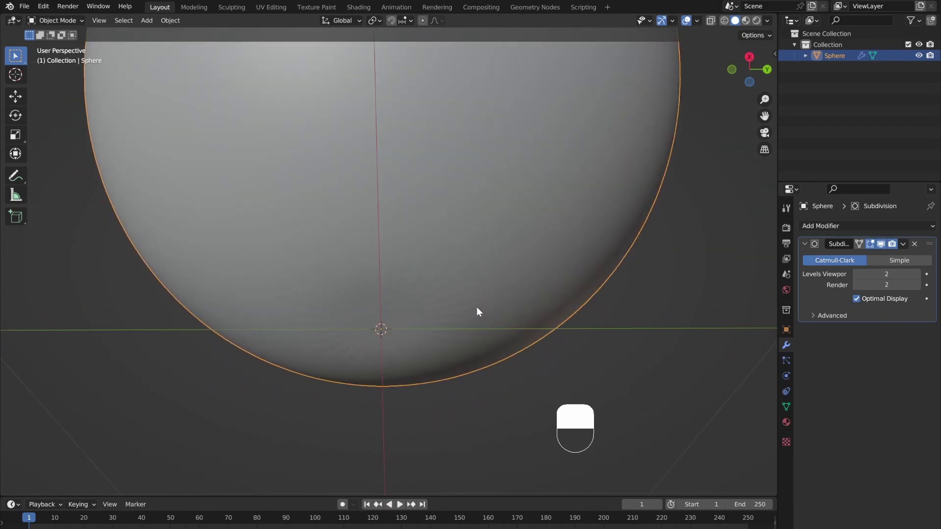
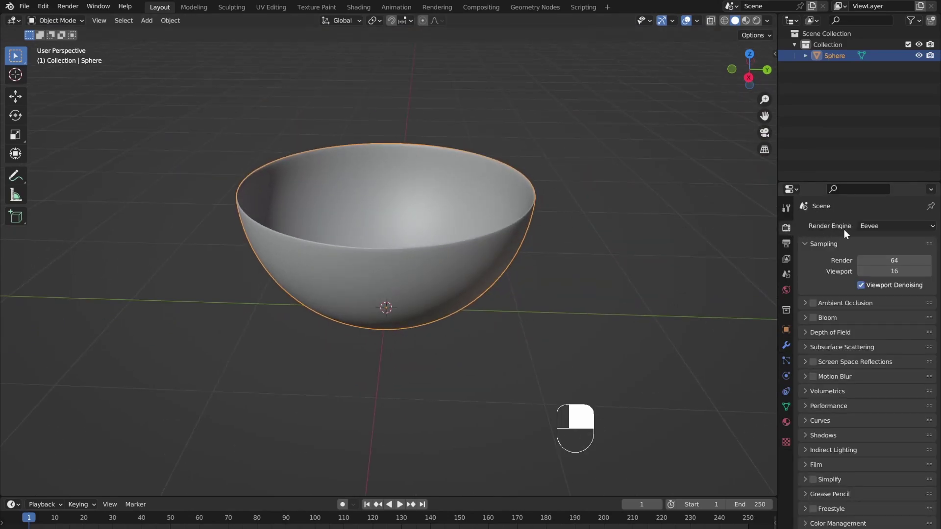
# Set the render engine to Cycles on GPU Compute and add a scaled-up plane under the bowl
pyautogui.moveTo(876, 234); pyautogui.dragTo(524, 211)
pyautogui.moveTo(876, 234); pyautogui.dragTo(524, 262)
pyautogui.moveTo(482, 296); pyautogui.dragTo(524, 262)
pyautogui.press('shift+s')
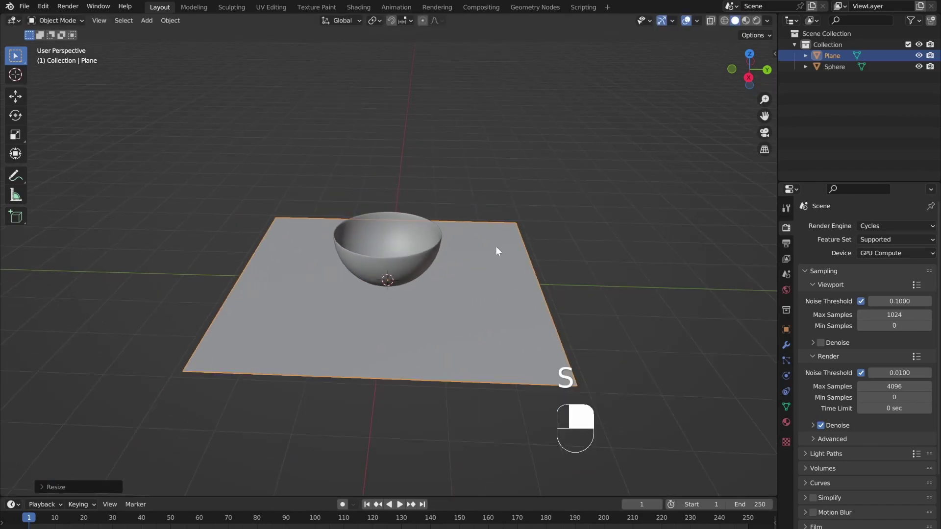
# Extrude the plane's back edge into a wall, bevel the corner and shade the backdrop smooth
pyautogui.press('g')
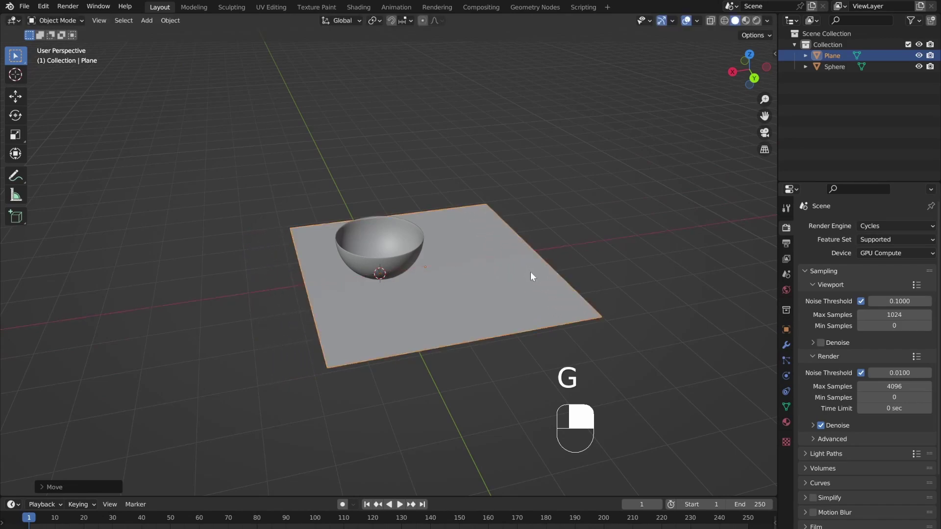
pyautogui.press('Tab')
pyautogui.press('2')
pyautogui.press('e')
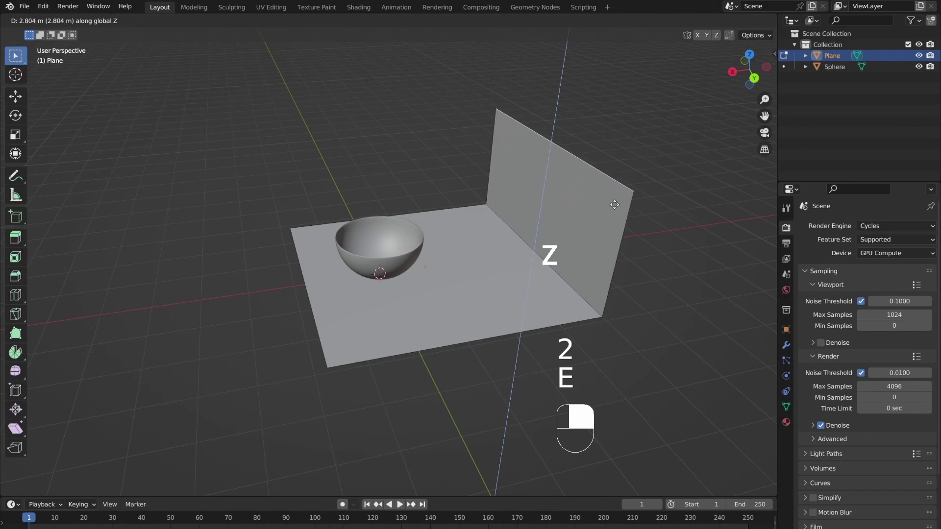
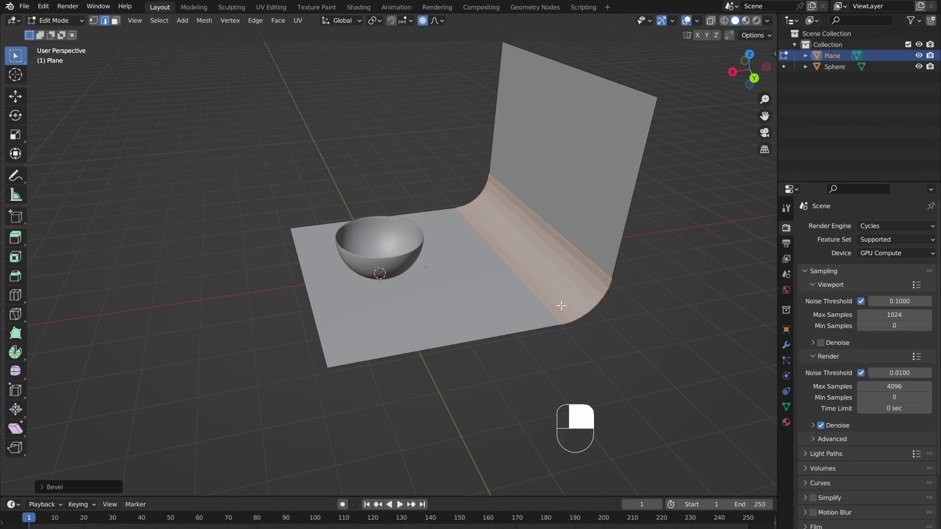
pyautogui.press('Tab')
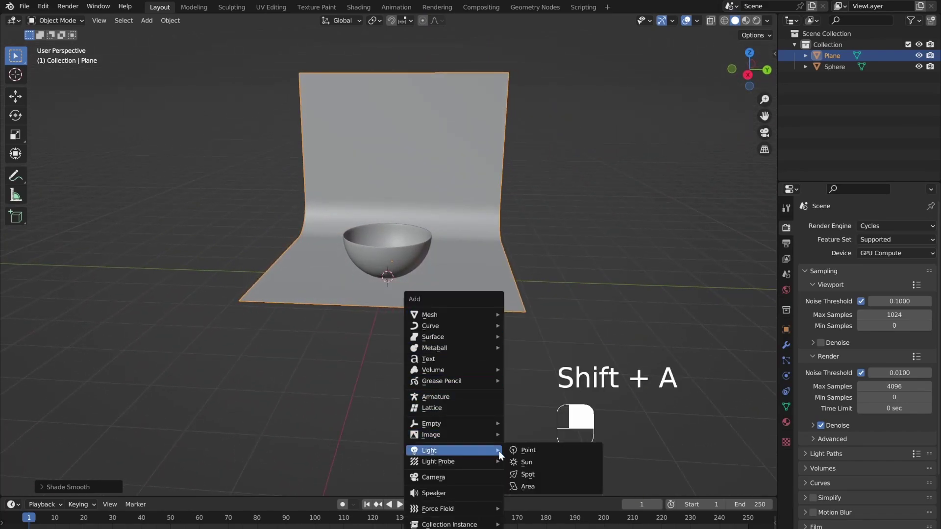
# Raise a point light above the bowl and preview in Rendered shading, then duplicate the bowl
pyautogui.press('g')
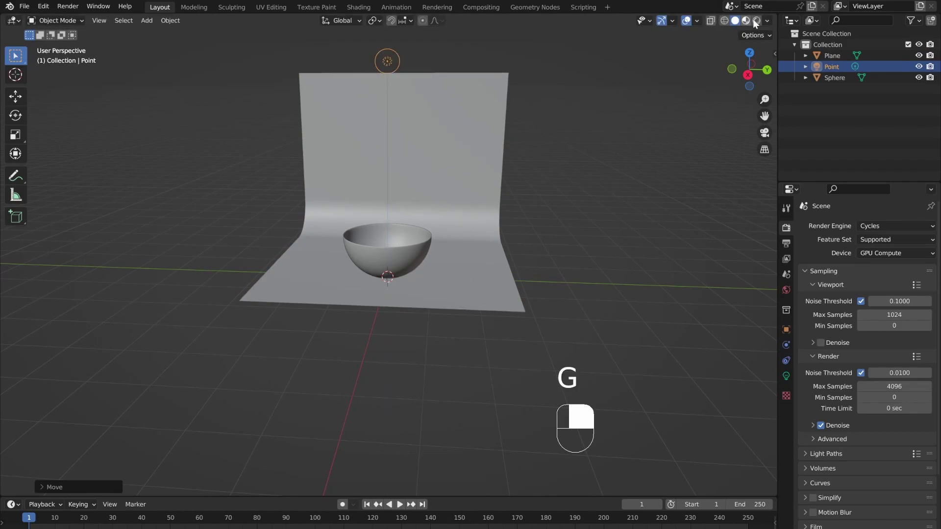
pyautogui.click(762, 24)
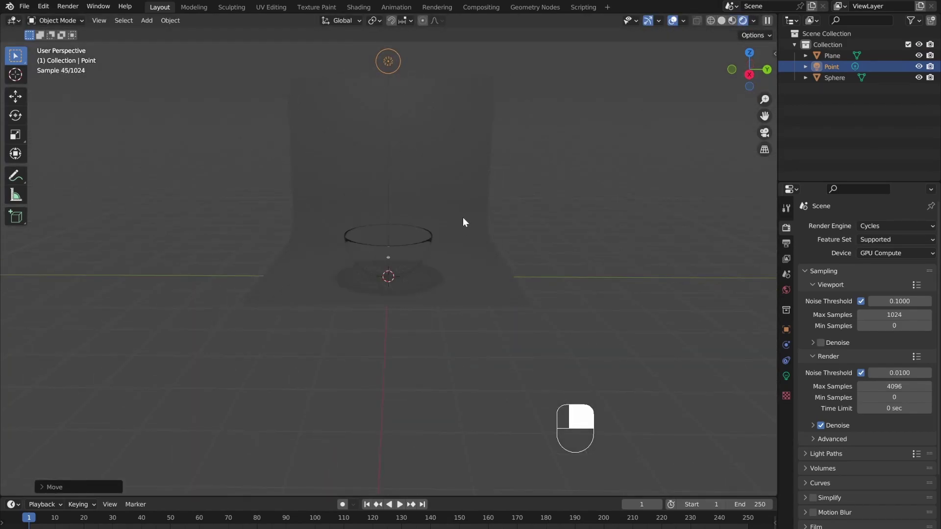
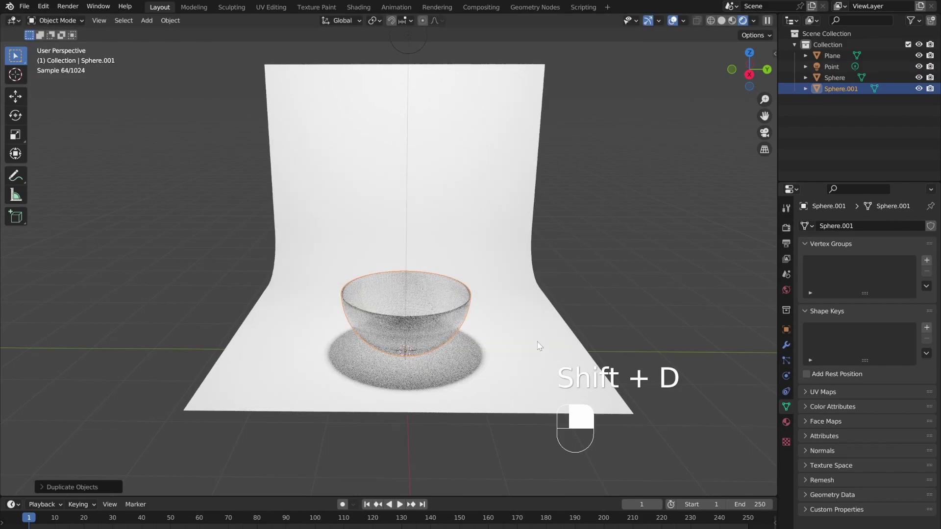
# Move Sphere.001 beside the original and give it an Array modifier with adjusted offset
pyautogui.press('shift+g')
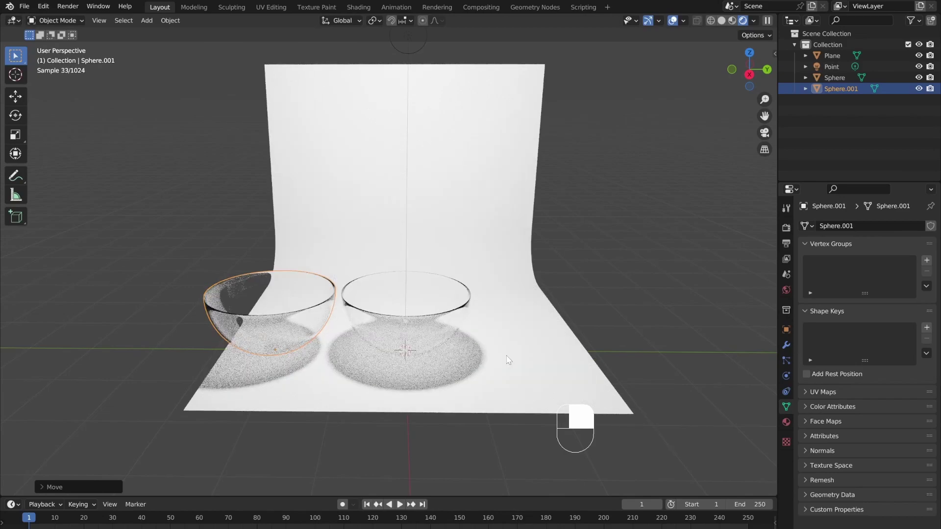
pyautogui.click(795, 354)
pyautogui.middleClick(795, 355)
pyautogui.middleClick(859, 234)
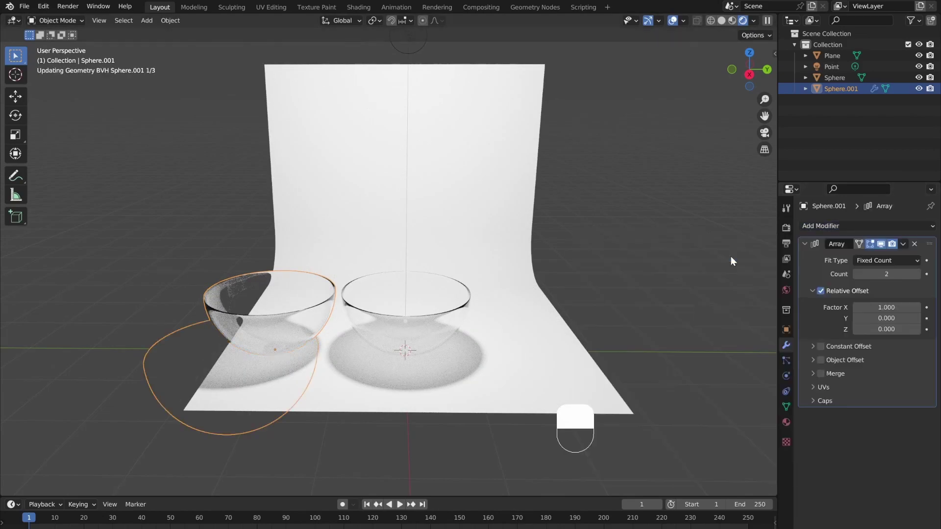
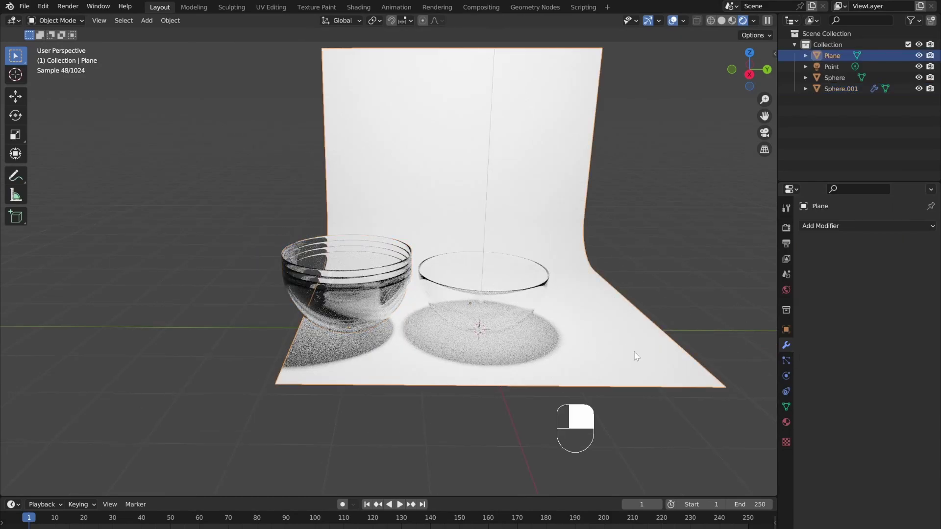
# Push the backdrop behind the bowls and add a camera, viewing through it with its transform values shown
pyautogui.press('g')
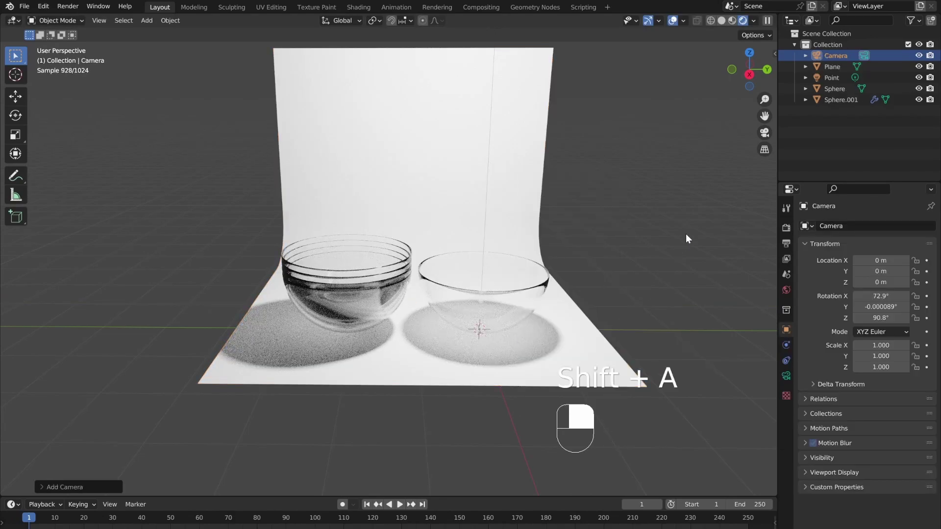
pyautogui.click(764, 135)
pyautogui.middleClick(764, 136)
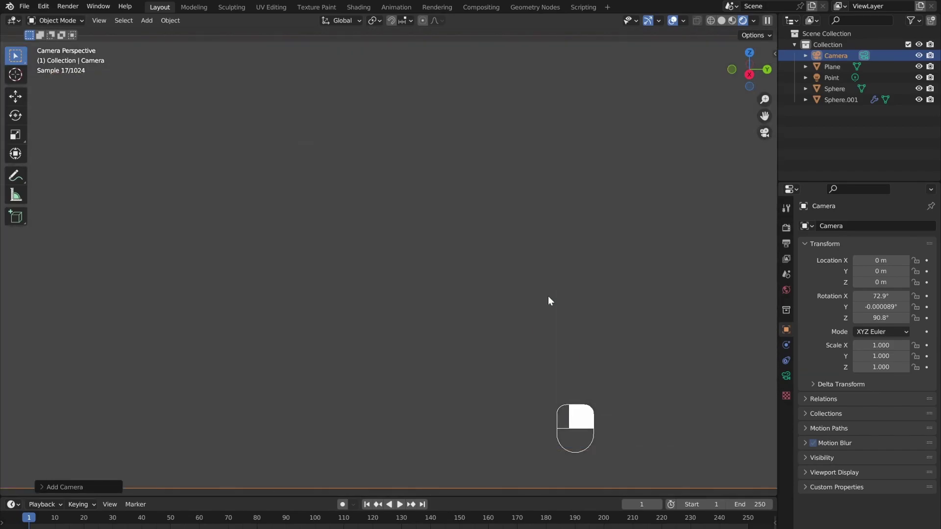
pyautogui.press('n')
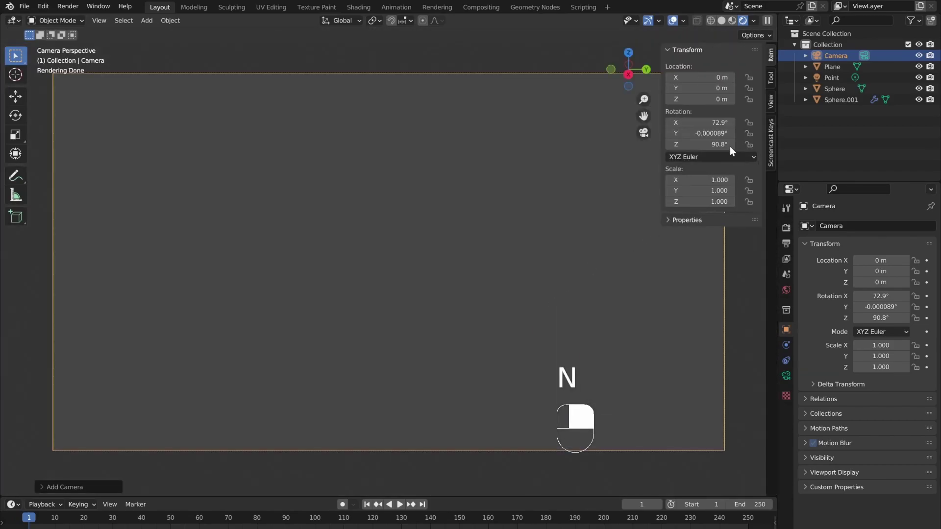
pyautogui.click(774, 114)
pyautogui.middleClick(774, 114)
pyautogui.click(712, 191)
pyautogui.middleClick(712, 190)
# Fly the camera to frame both bowls, then scale the backdrop plane wider along Y
pyautogui.press('n')
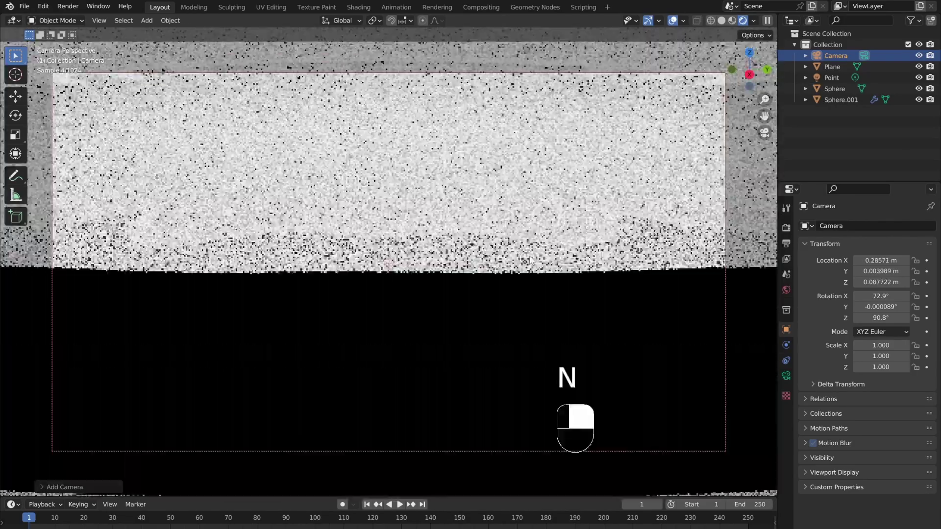
pyautogui.press('n')
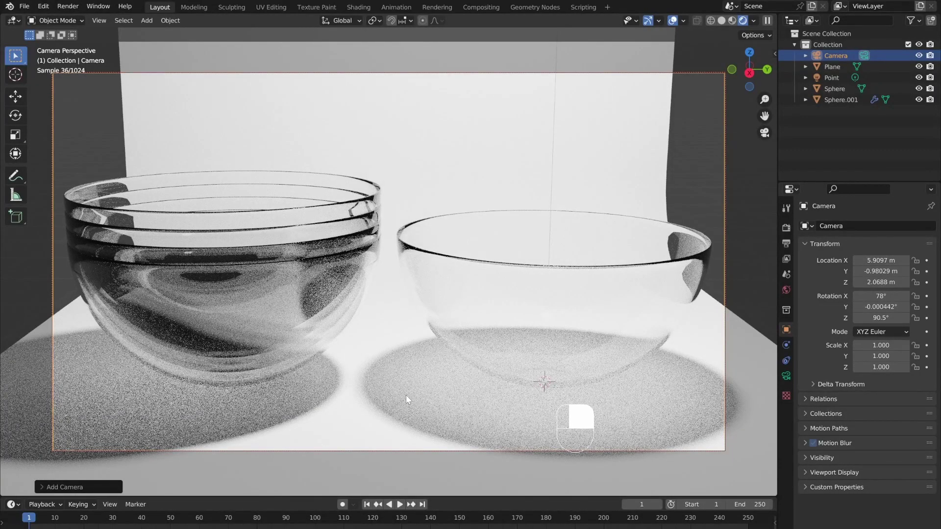
pyautogui.click(413, 401)
pyautogui.press('s')
pyautogui.press('y')
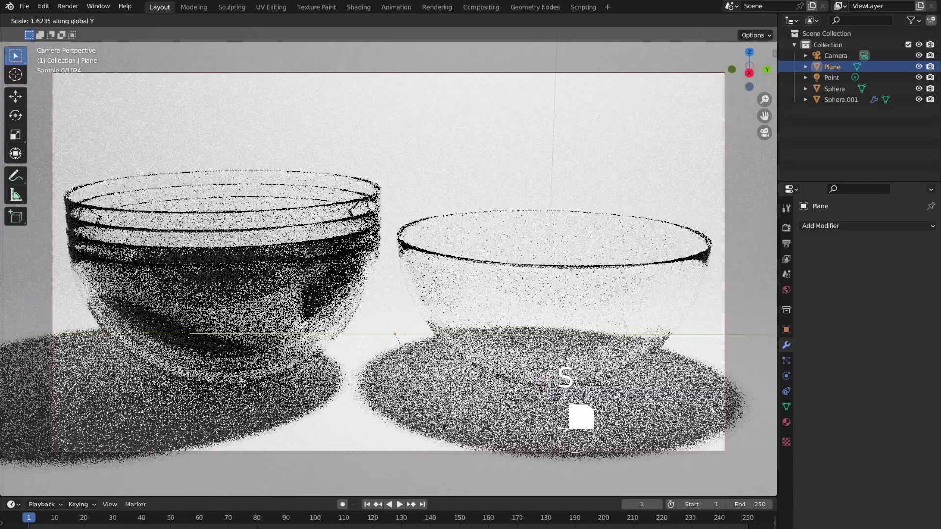